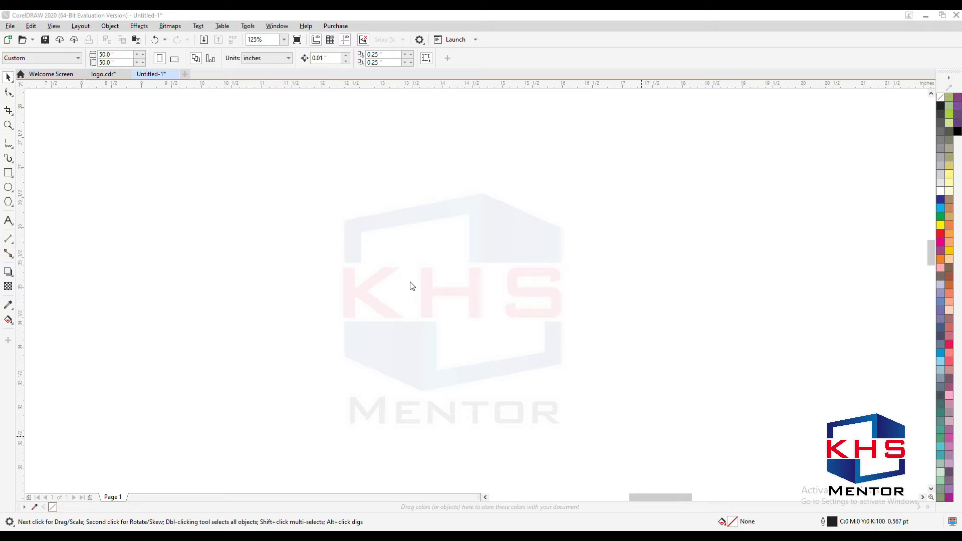
Draw the concentric-circle ring and a 1.5-inch square over it with the Ellipse and Rectangle tools.
key(F7)
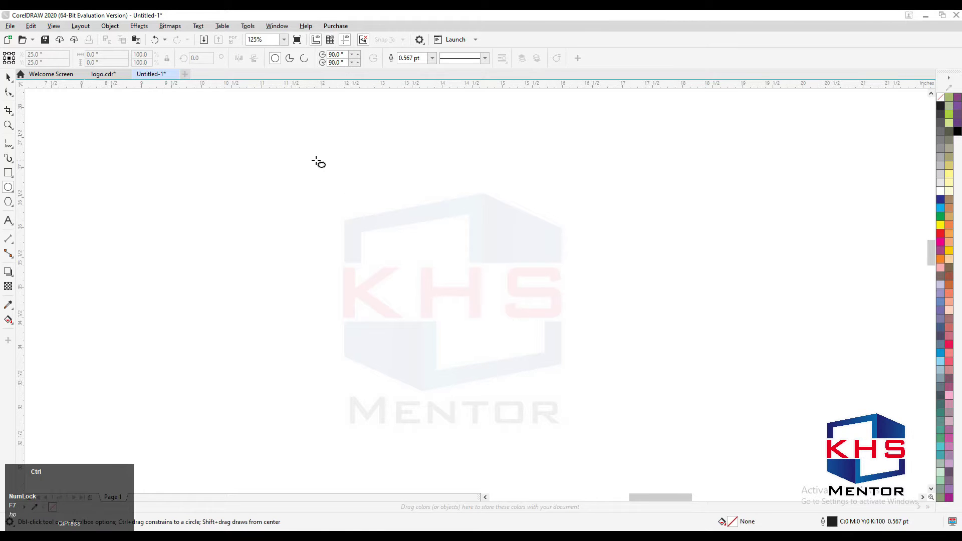
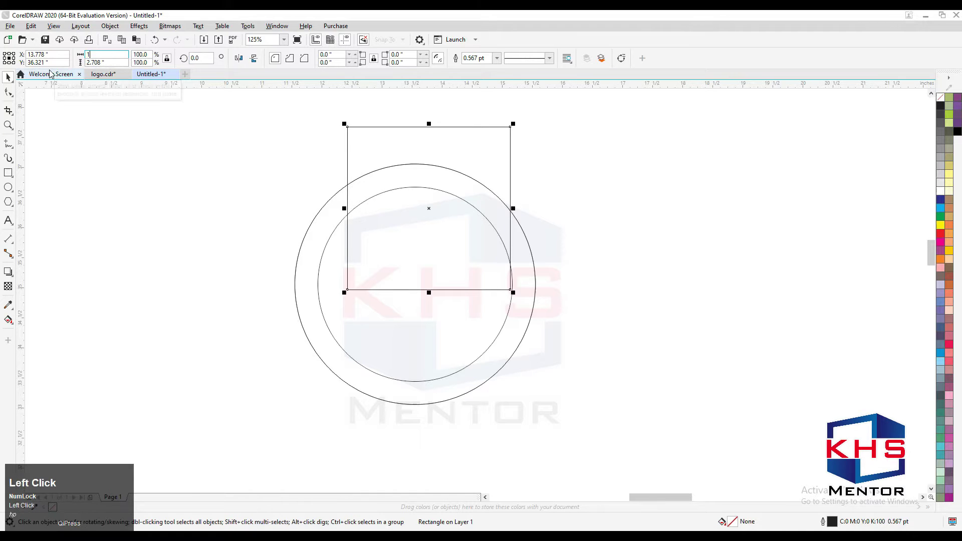
key(Tab)
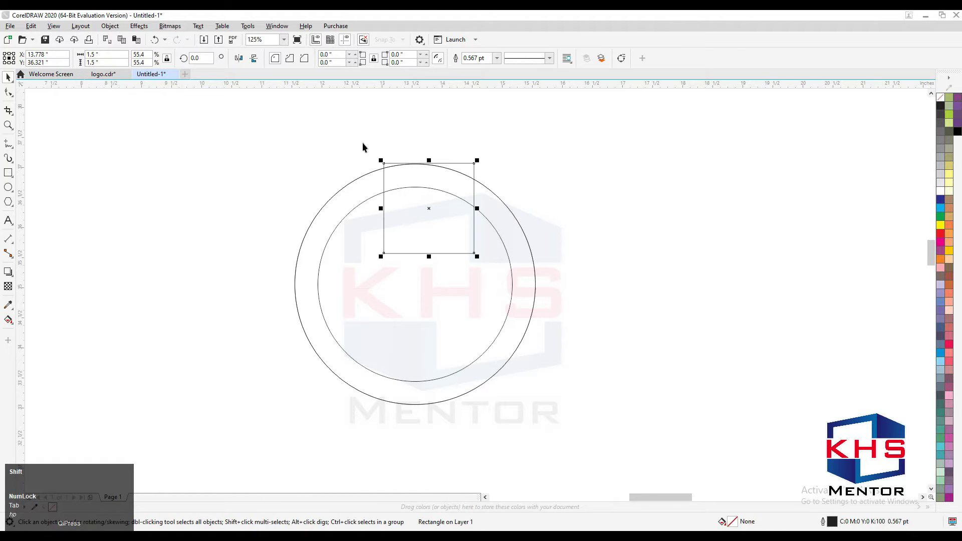
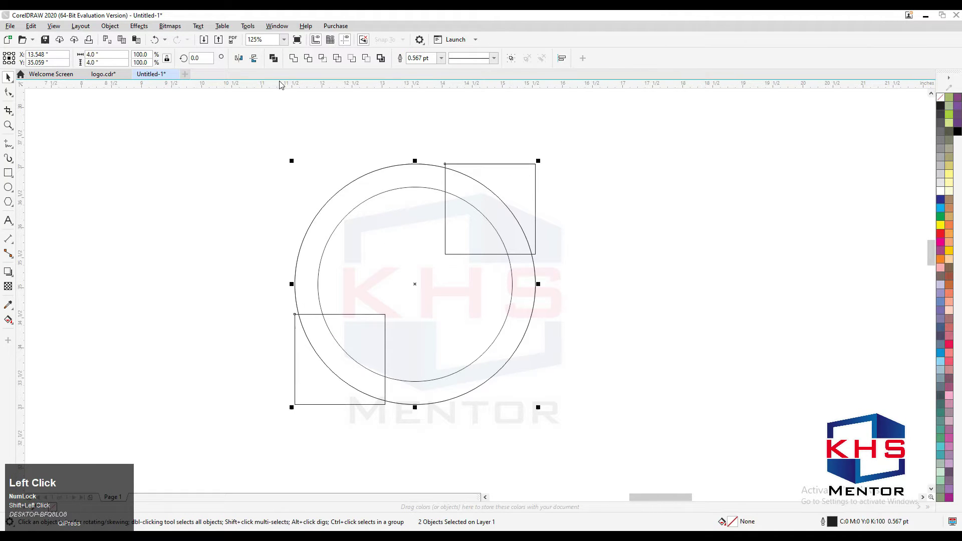
Trim notches out of the ring using the two overlapping squares.
key(Escape)
click(514, 179)
click(423, 174)
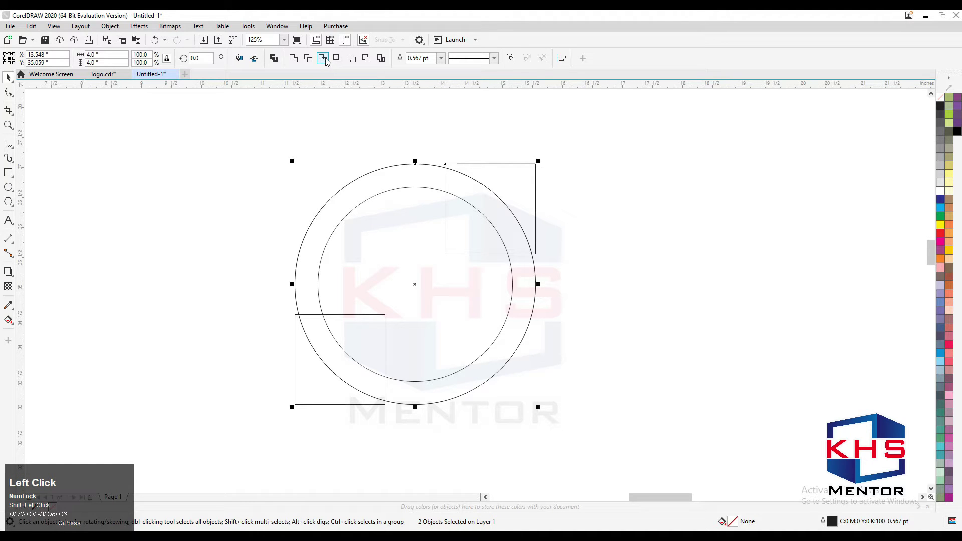
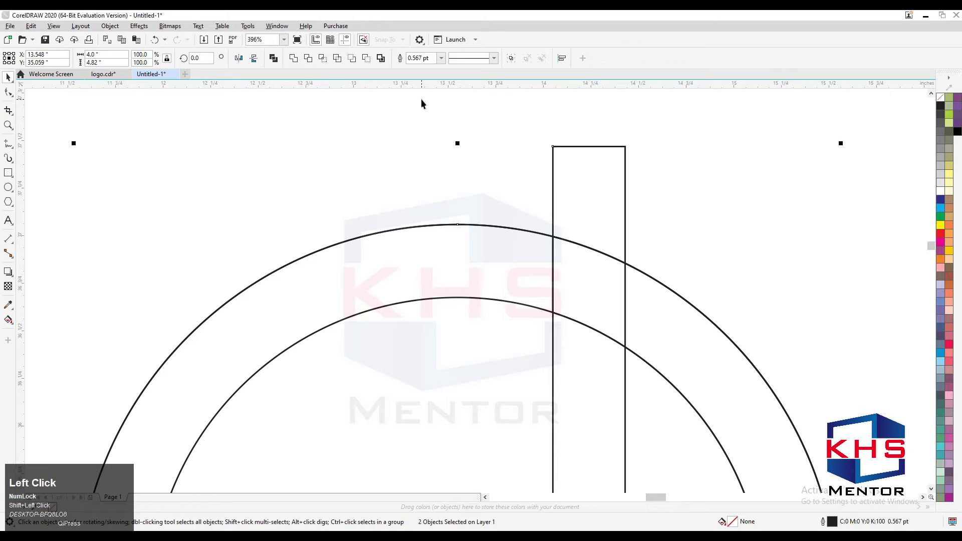
Break the ring apart, reorder and align the vertical bar, and delete a leftover ring piece.
key(Escape)
key(F3)
key(Escape)
click(628, 258)
key(ctrl+z)
key(ctrl+k)
key(Escape)
click(586, 206)
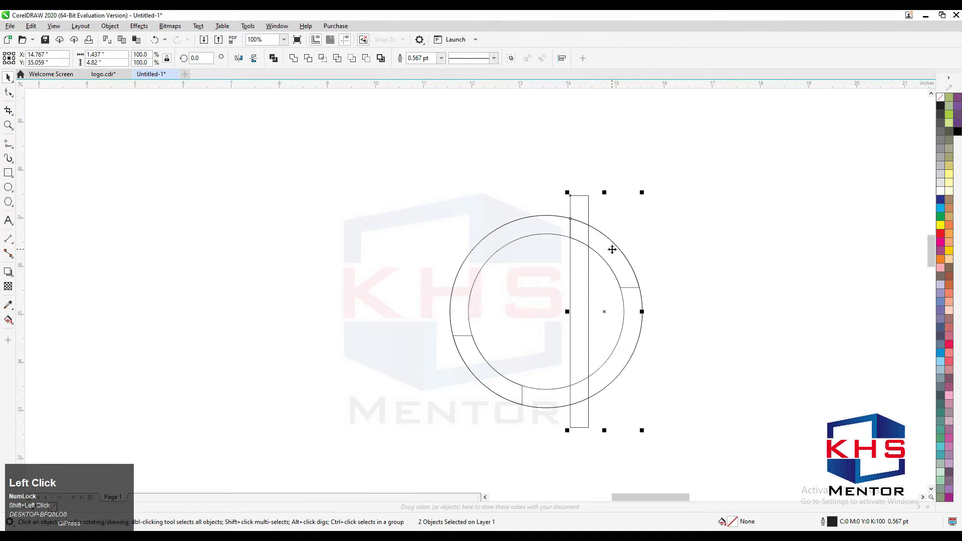
key(l)
key(Escape)
click(583, 201)
key(Escape)
click(590, 199)
key(shift+Page_Down)
key(Escape)
click(548, 225)
key(Delete)
Align a second bar on the circle's left side and trim the ring where the bars cross it.
click(582, 202)
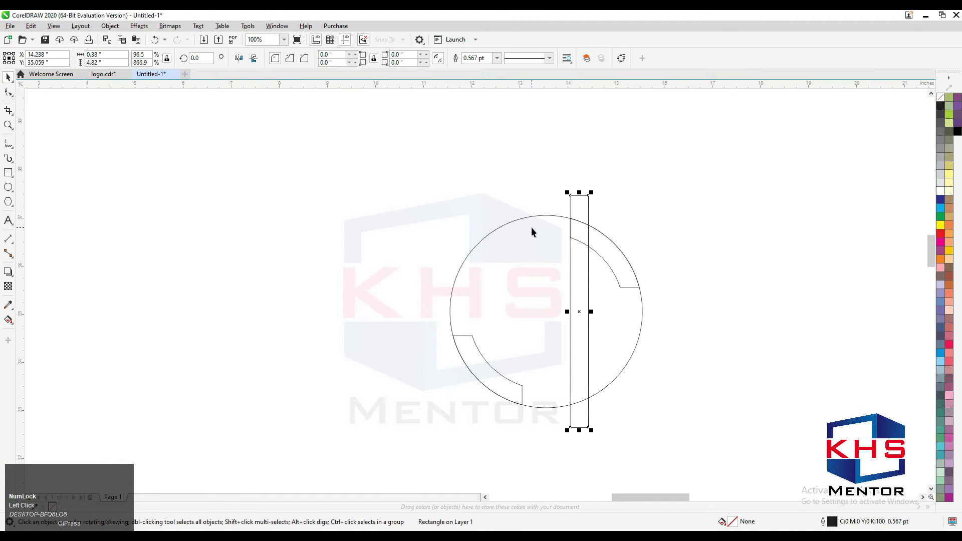
click(536, 231)
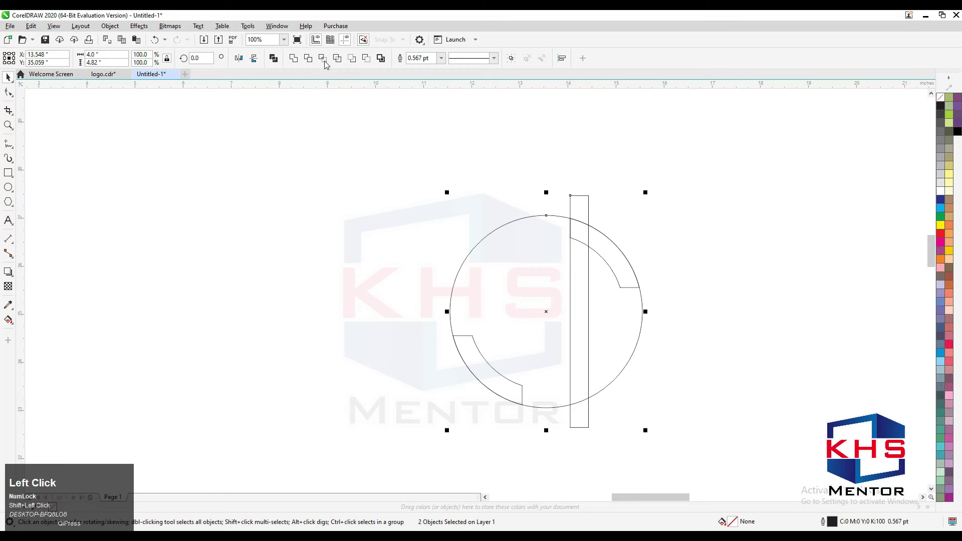
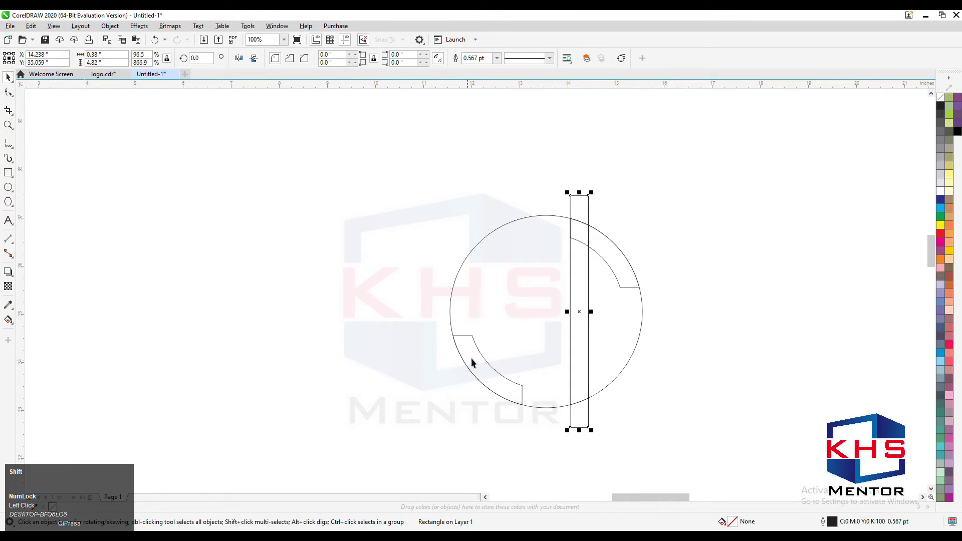
click(478, 359)
key(r)
key(Escape)
click(542, 241)
click(515, 203)
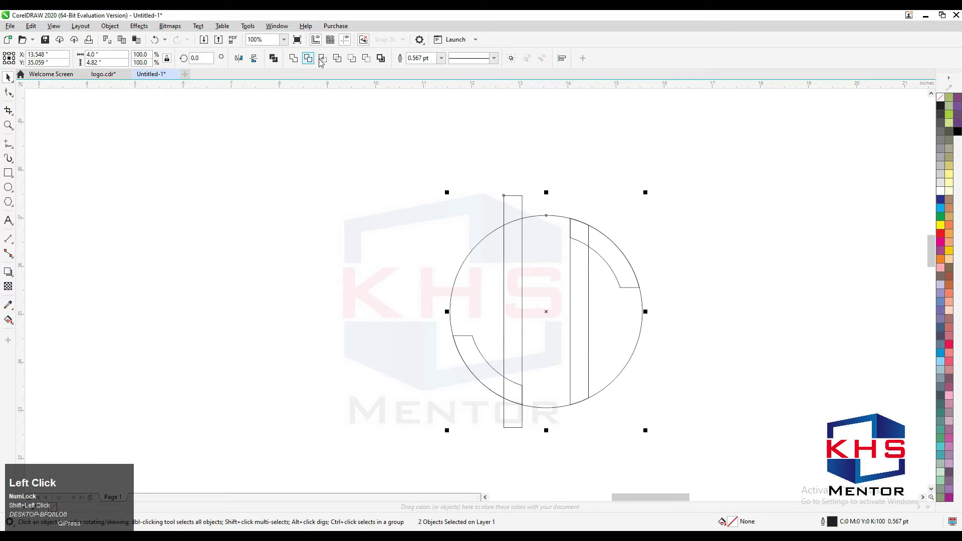
key(Escape)
Rotate a duplicated bar 90° into a horizontal crossbar across the ring's lower half.
click(518, 206)
click(510, 204)
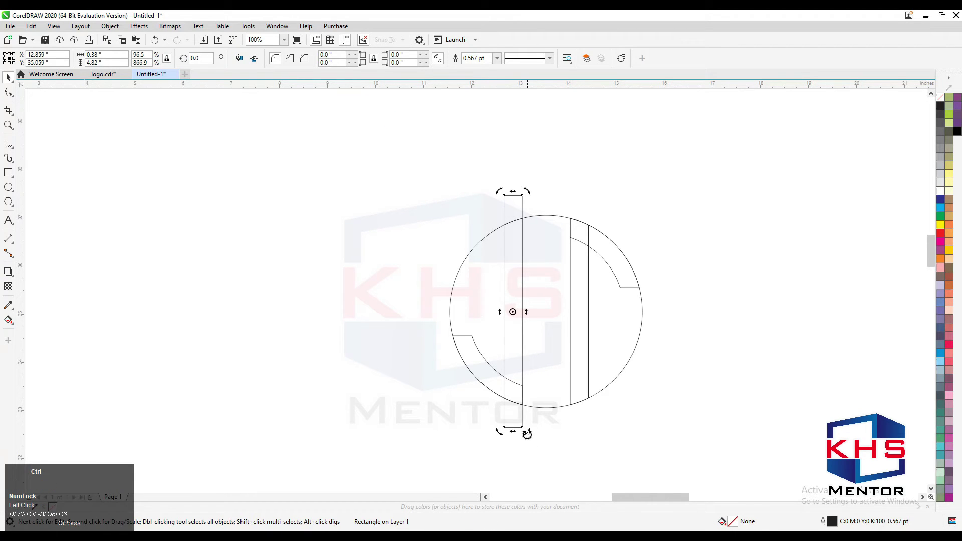
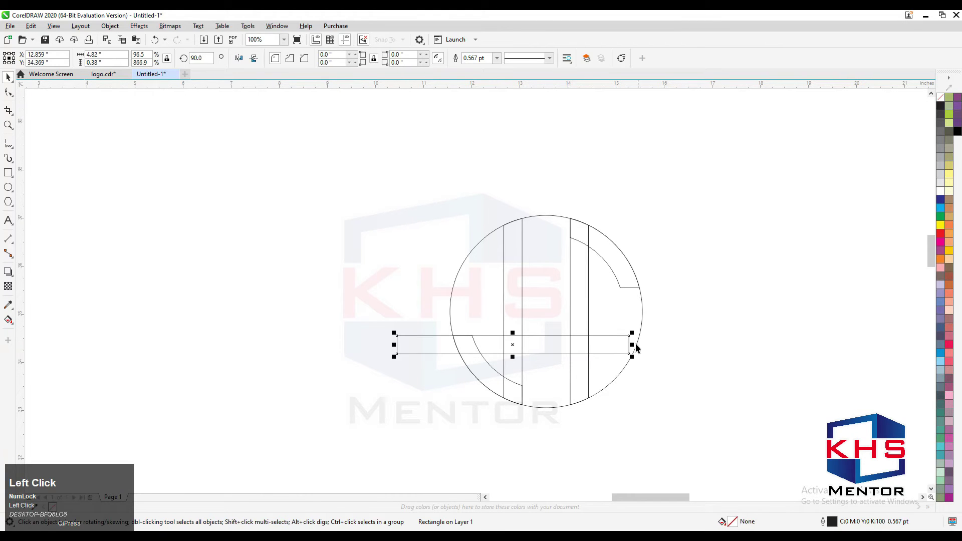
key(Escape)
click(474, 279)
click(434, 349)
Delete the extra ring segments so the remaining pieces form the D+F monogram outline.
key(Escape)
click(476, 276)
key(Delete)
click(660, 347)
key(Delete)
click(614, 250)
click(584, 289)
key(Escape)
click(617, 349)
click(483, 375)
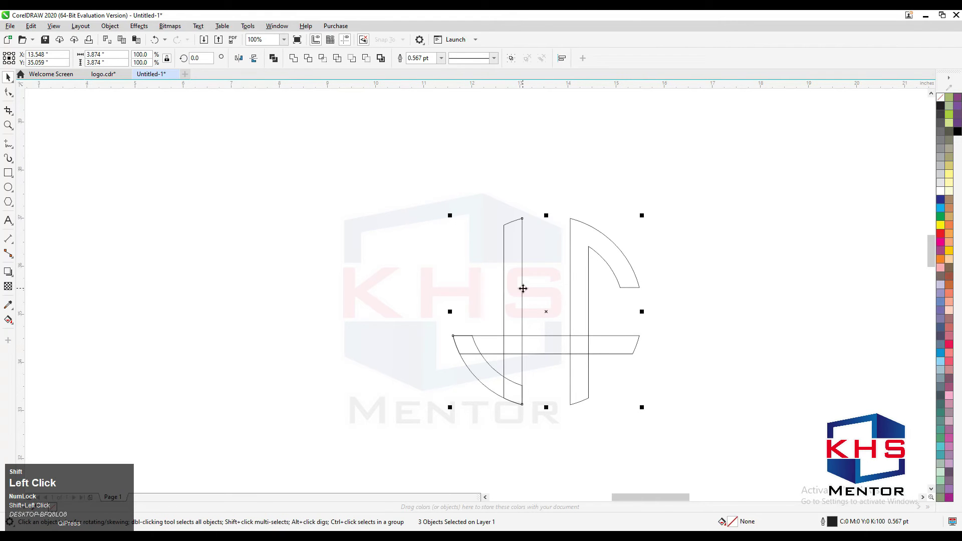
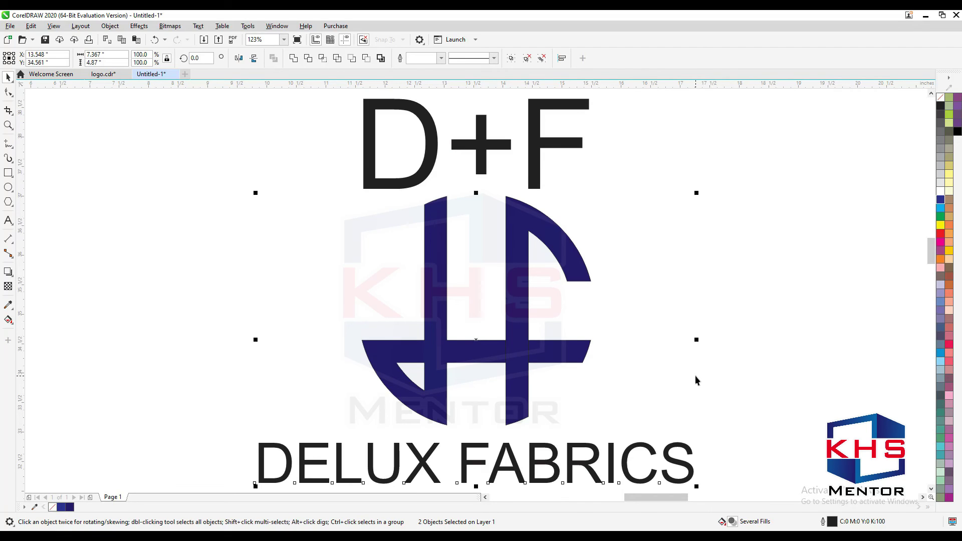
double_click(701, 380)
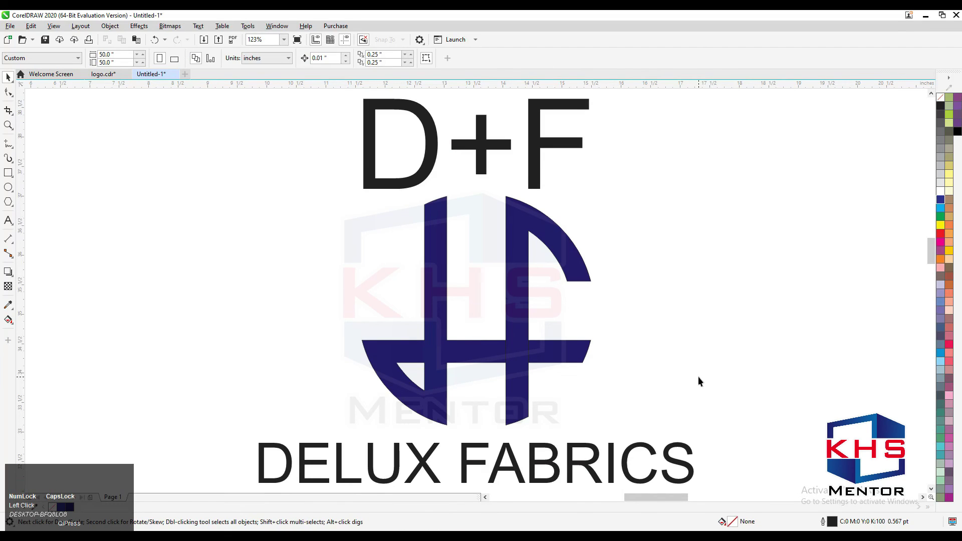